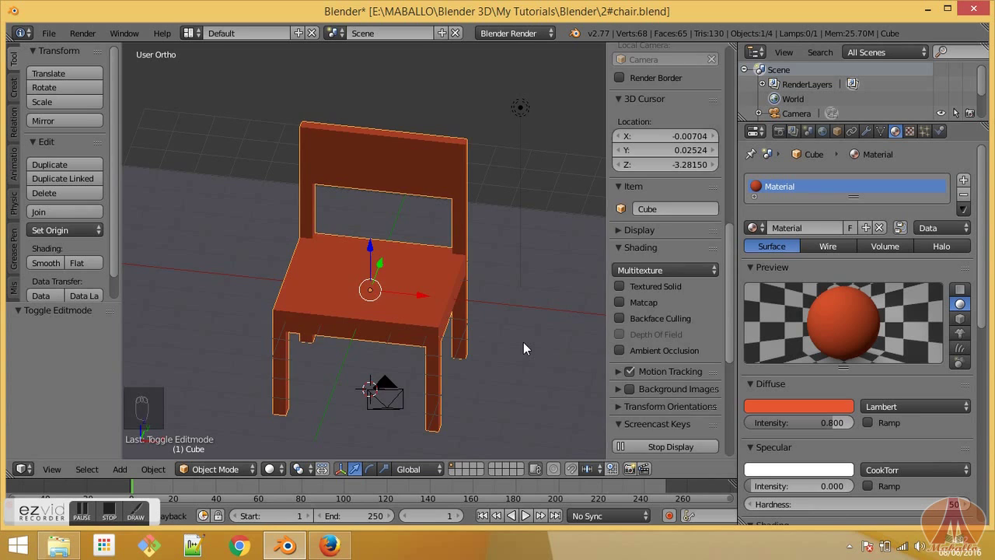
Enter Edit Mode on the chair mesh to work on the seat's top face.
{"action": "key", "text": "n"}
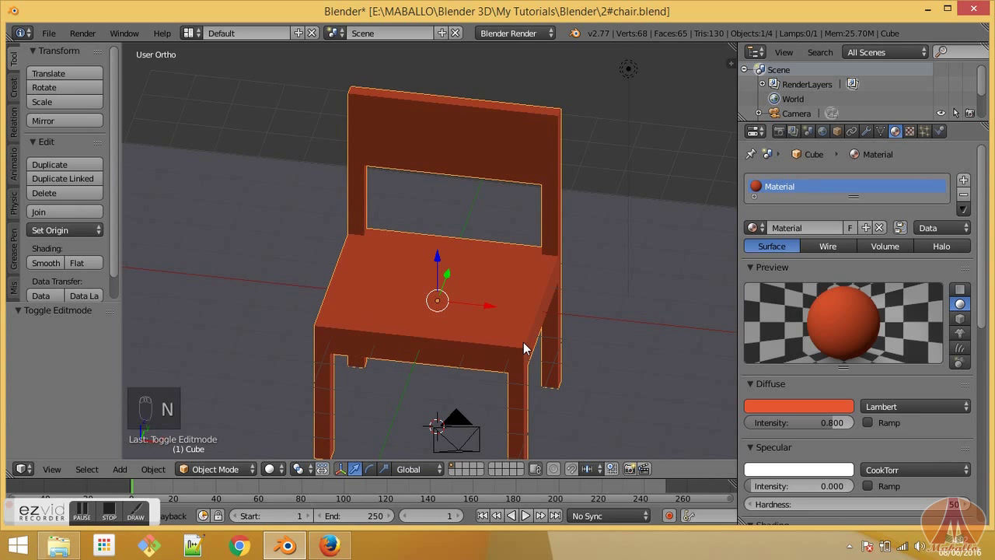
{"action": "key", "text": "Tab"}
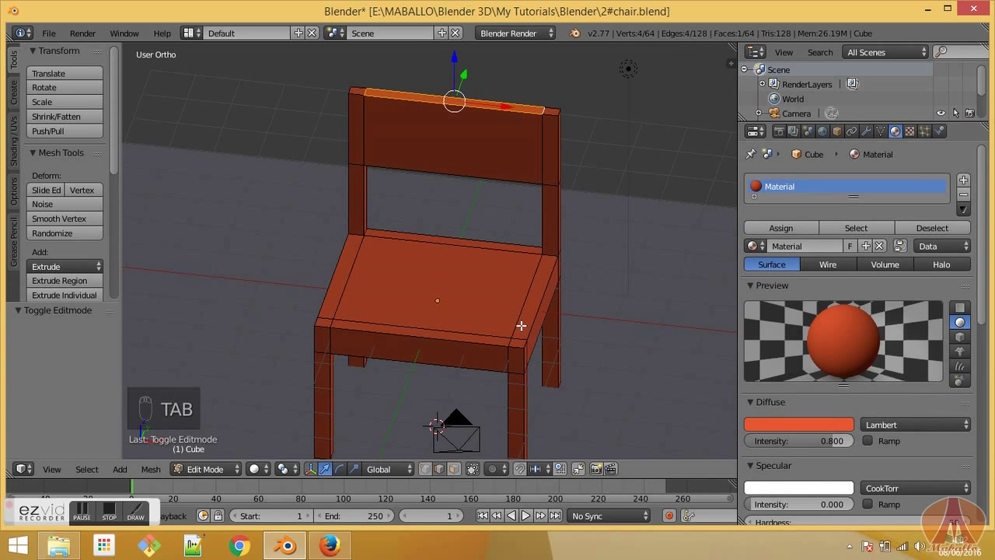
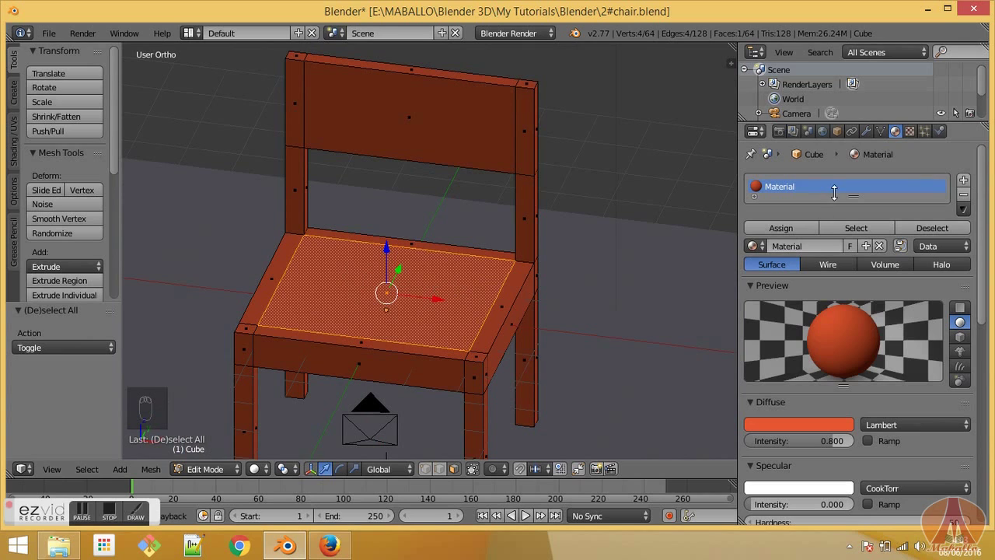
Add a second material slot with a new blue material for the seat face.
{"action": "left_click_drag", "start_coordinate": [965, 185], "coordinate": [832, 286]}
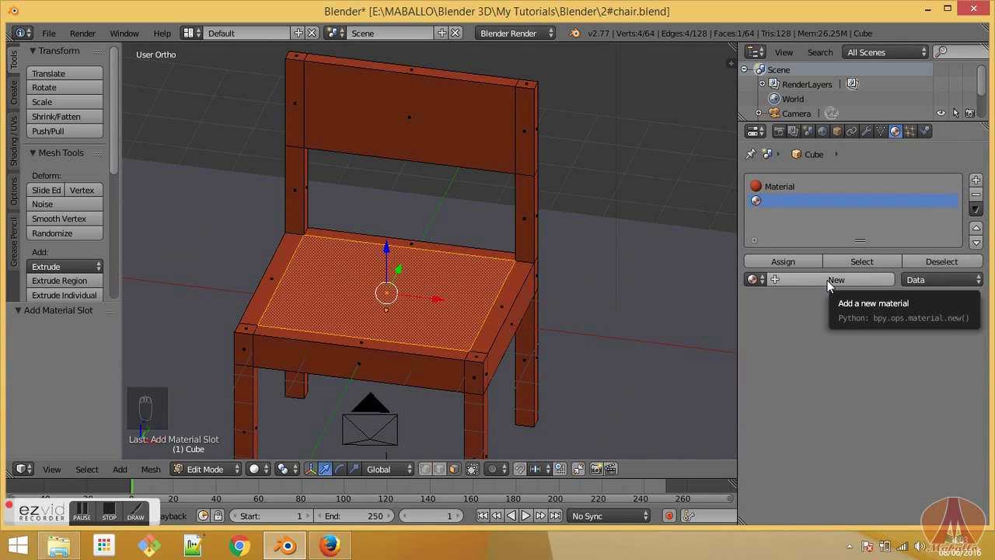
{"action": "left_click_drag", "start_coordinate": [831, 287], "coordinate": [890, 290]}
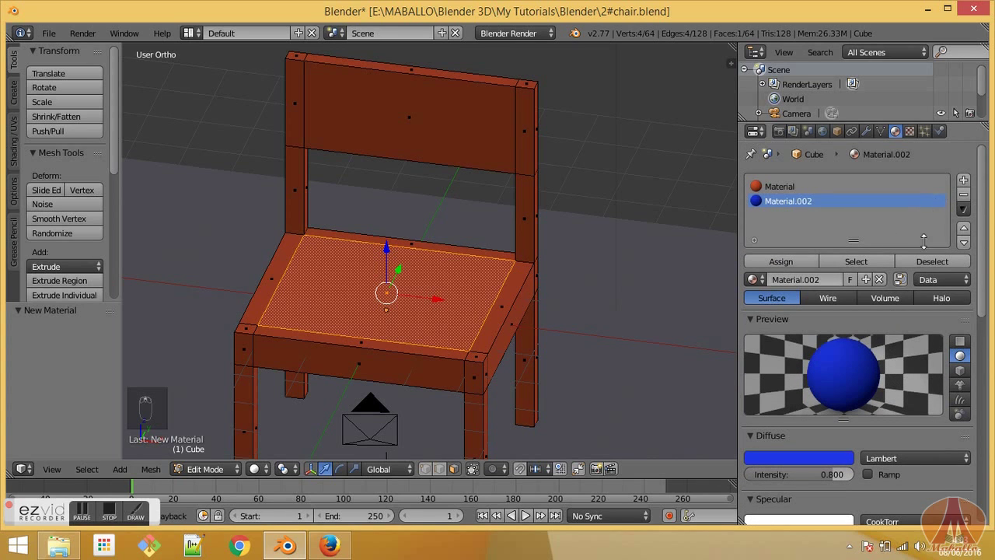